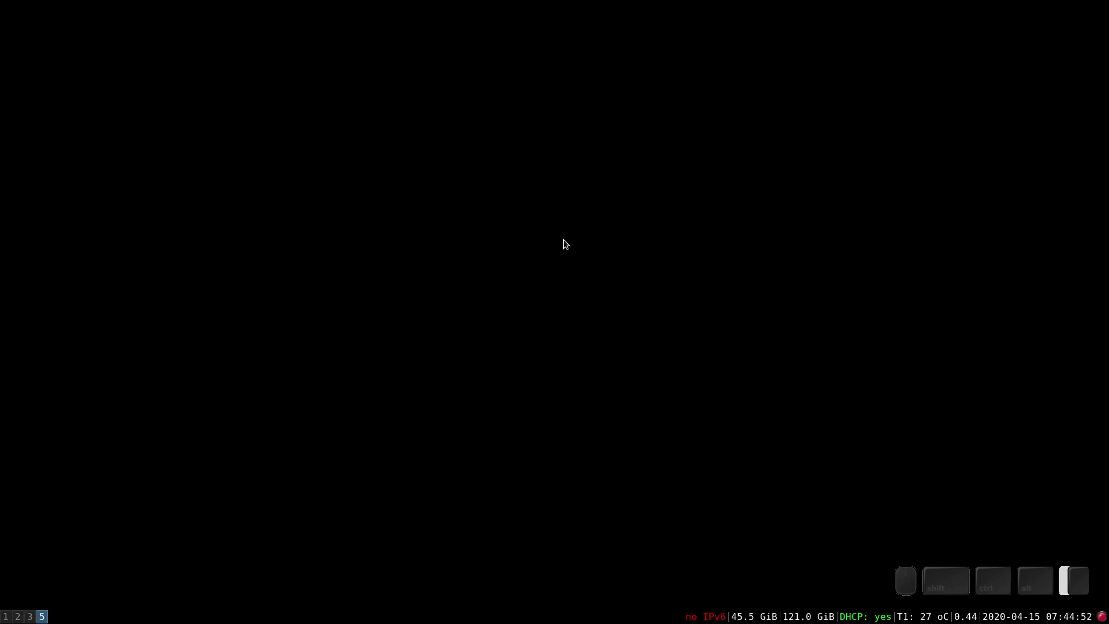
Open a new fish terminal window
key("Return")
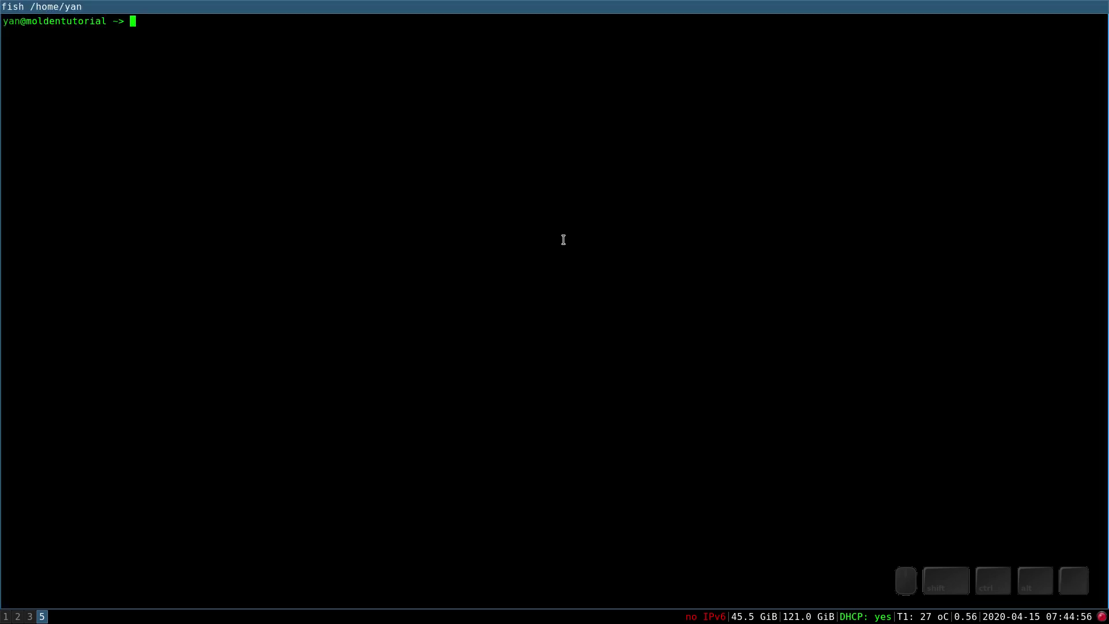
Launch Molden from the shell and swap the viewer and terminal window positions
key("m")
key("o")
key("Return")
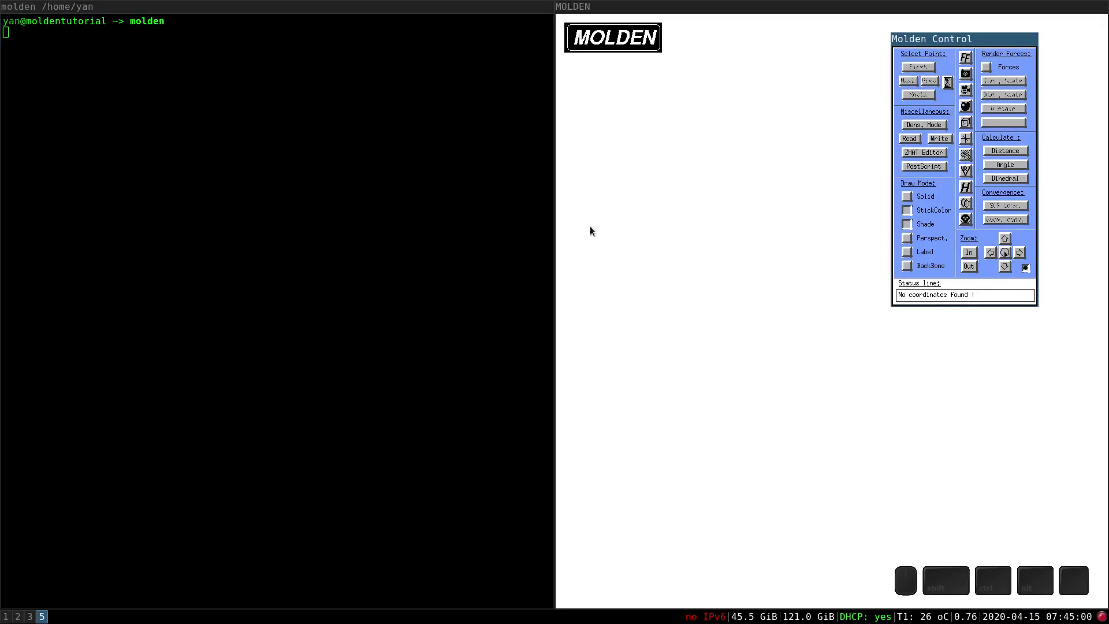
middle_click(781, 4)
key("shift+Left")
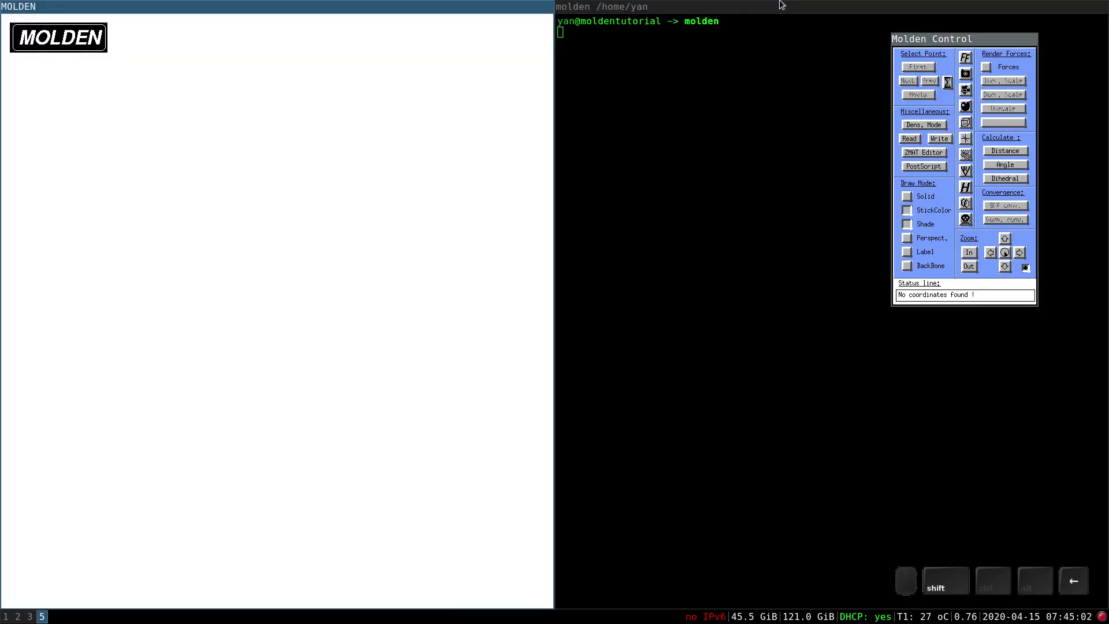
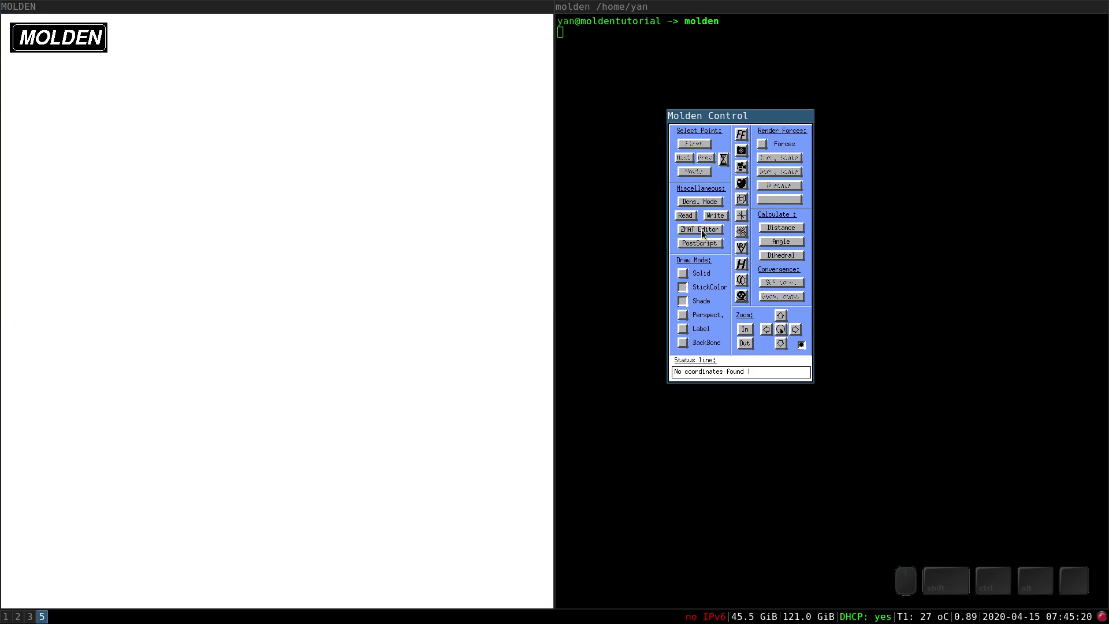
Open the ZMAT Editor from the Molden Control panel
left_click(703, 230)
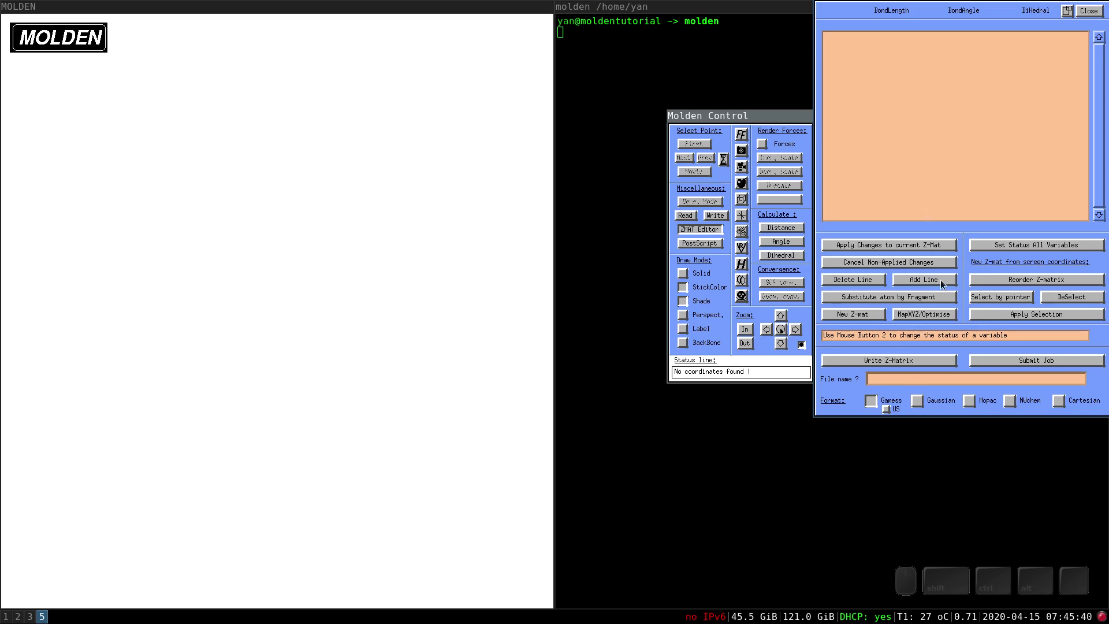
Add a carbon as line 1 of the Z-matrix and rotate the view around it
middle_click(944, 282)
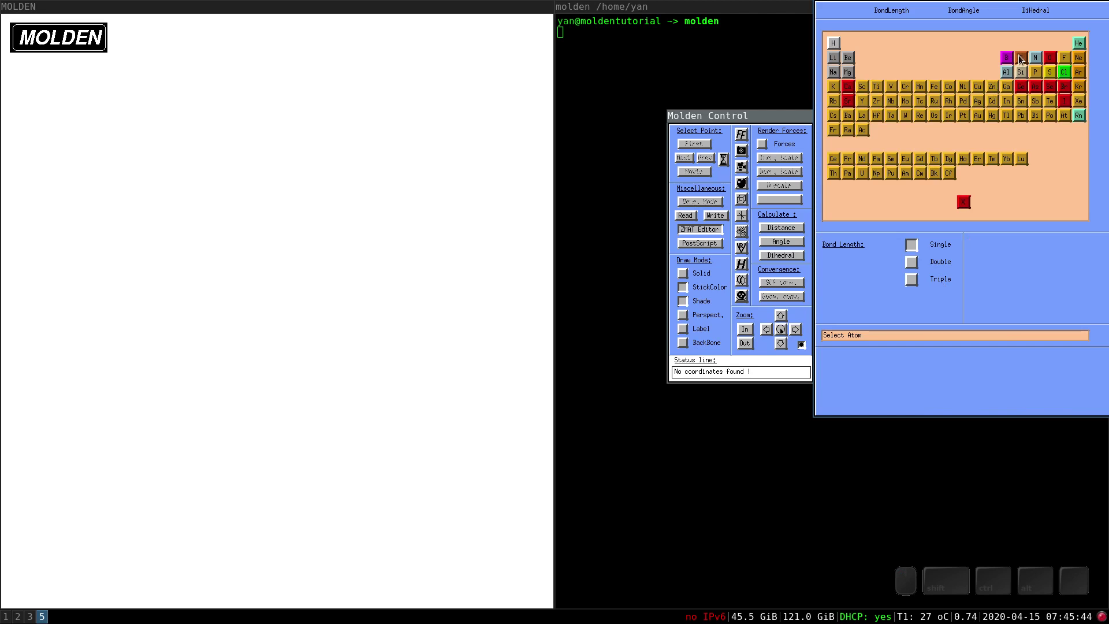
middle_click(1022, 58)
left_click_drag(305, 319, 551, 433)
left_click_drag(322, 324, 669, 255)
middle_click(669, 254)
middle_click(357, 312)
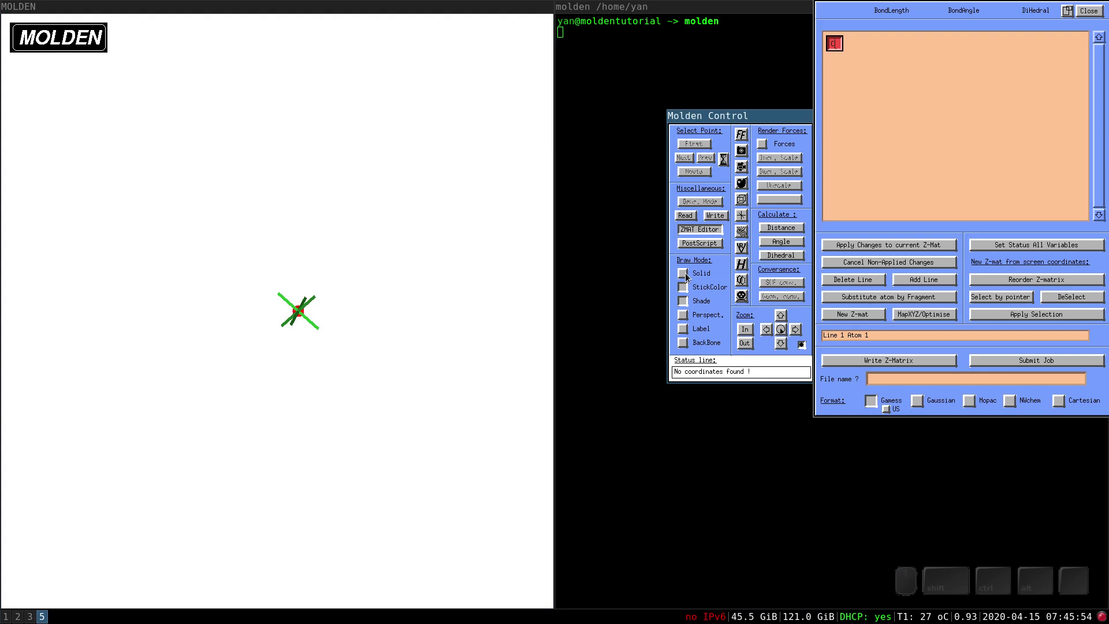
Switch the Draw Mode to Solid so atoms render as shaded spheres
middle_click(689, 275)
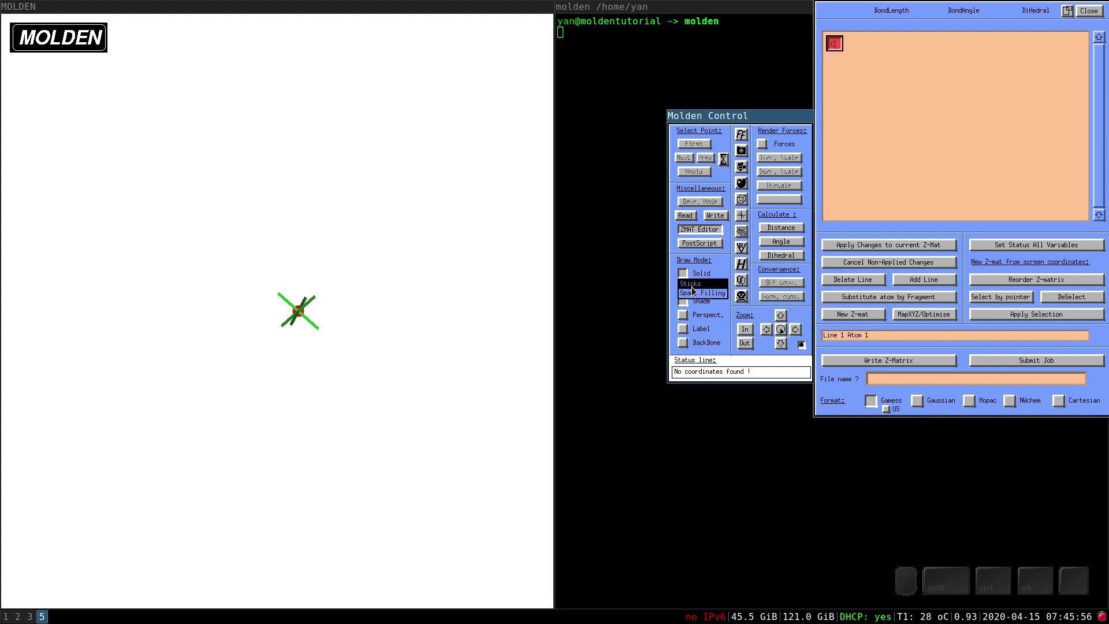
left_click(693, 288)
left_click_drag(377, 351, 356, 242)
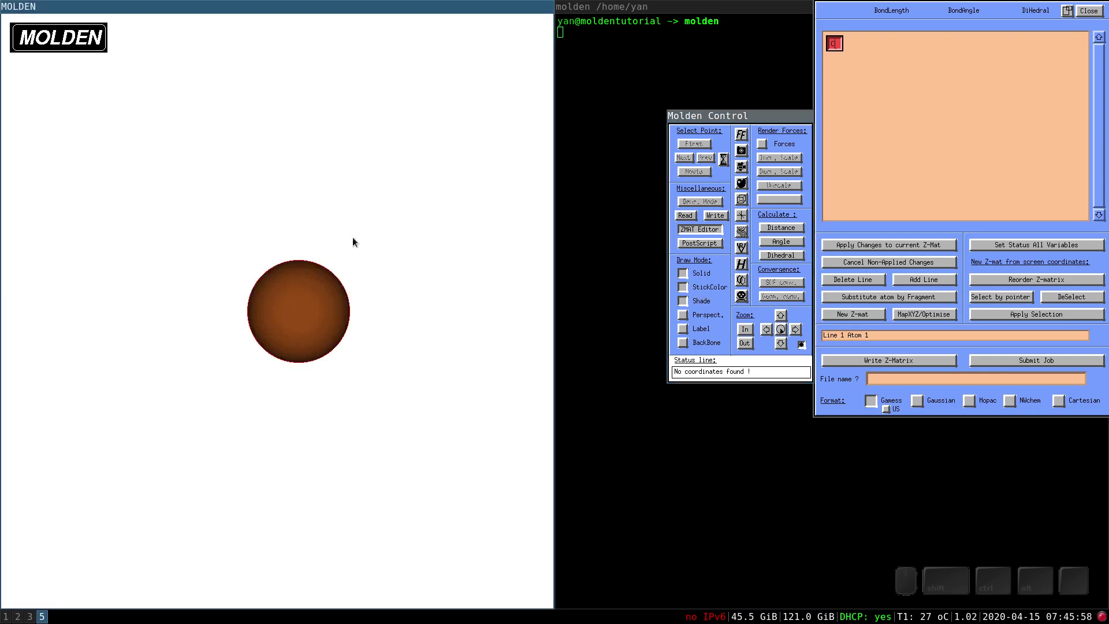
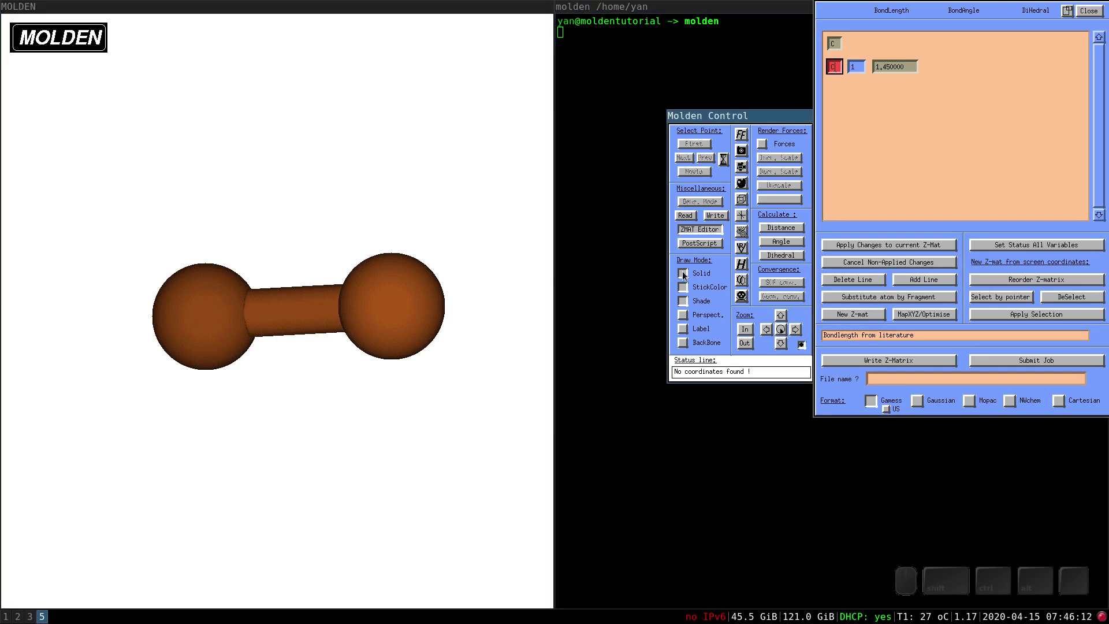
left_click(305, 310)
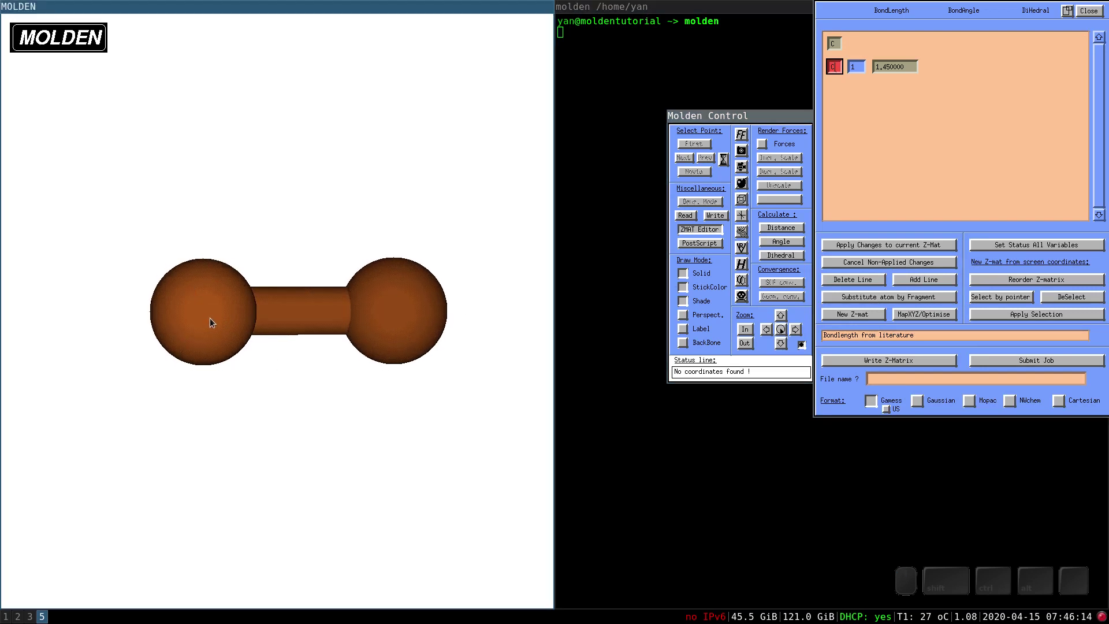
left_click_drag(277, 307, 294, 325)
left_click(289, 332)
left_click(267, 321)
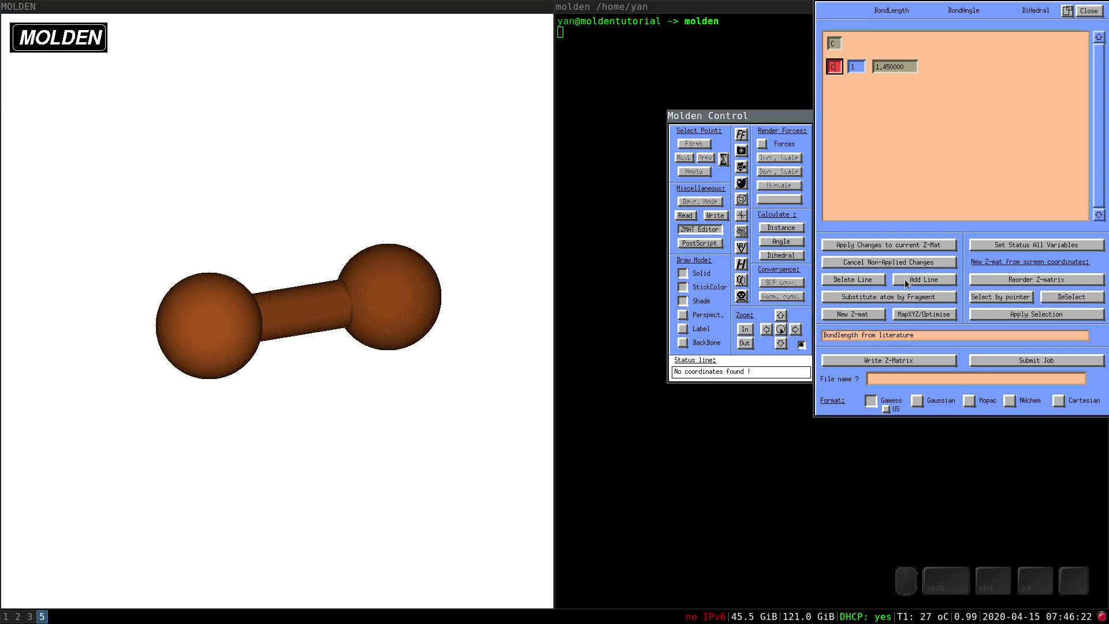
Add a hydrogen line to the Z-matrix connected to the first carbon
left_click(910, 286)
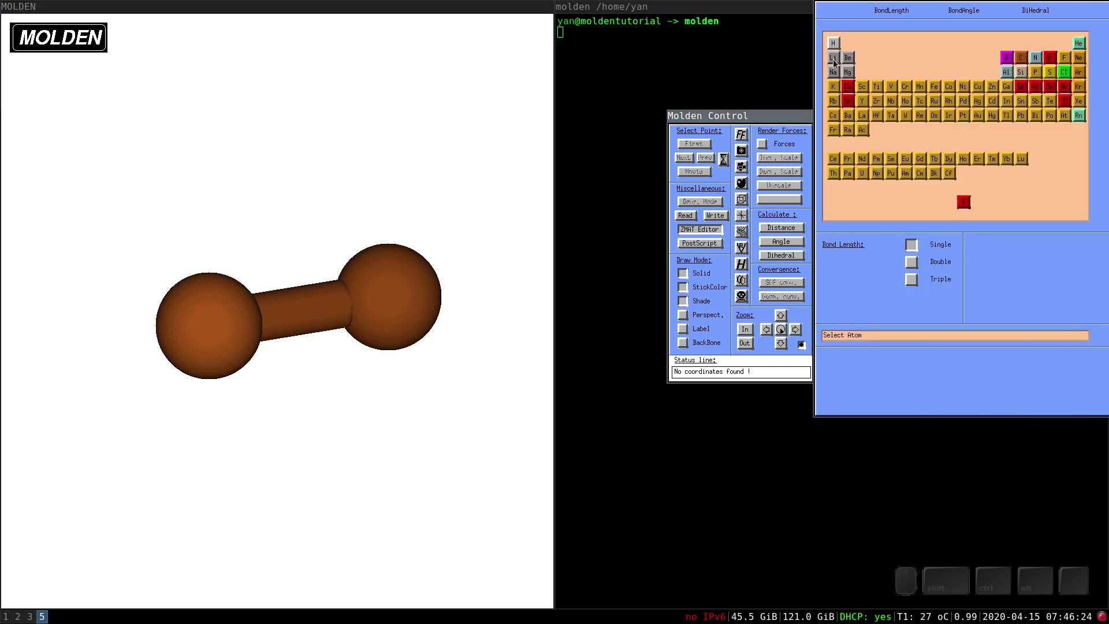
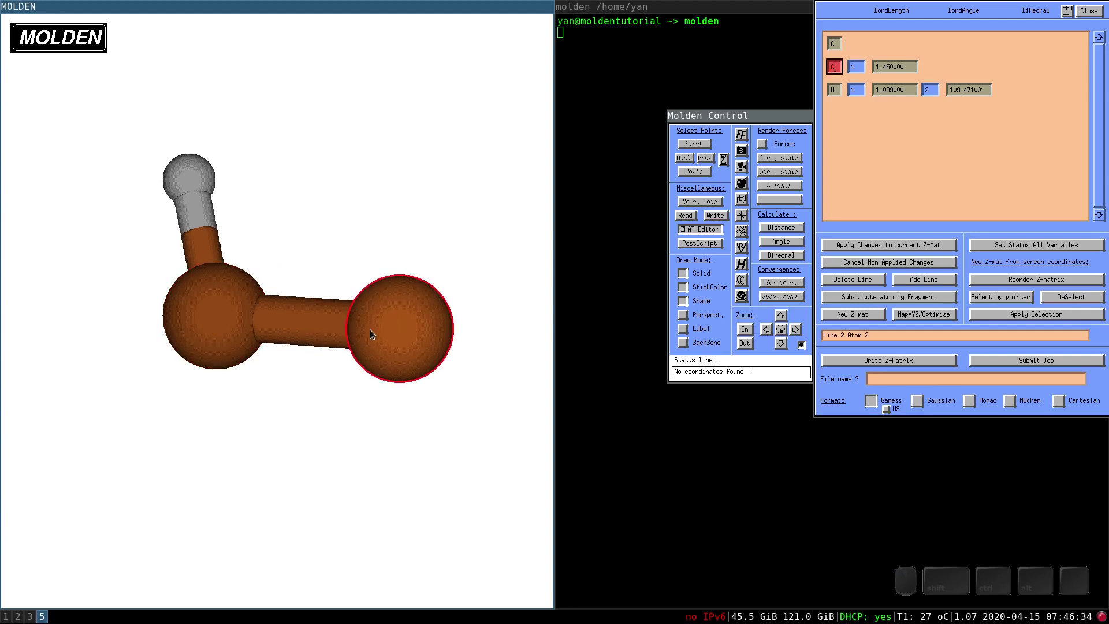
left_click(220, 325)
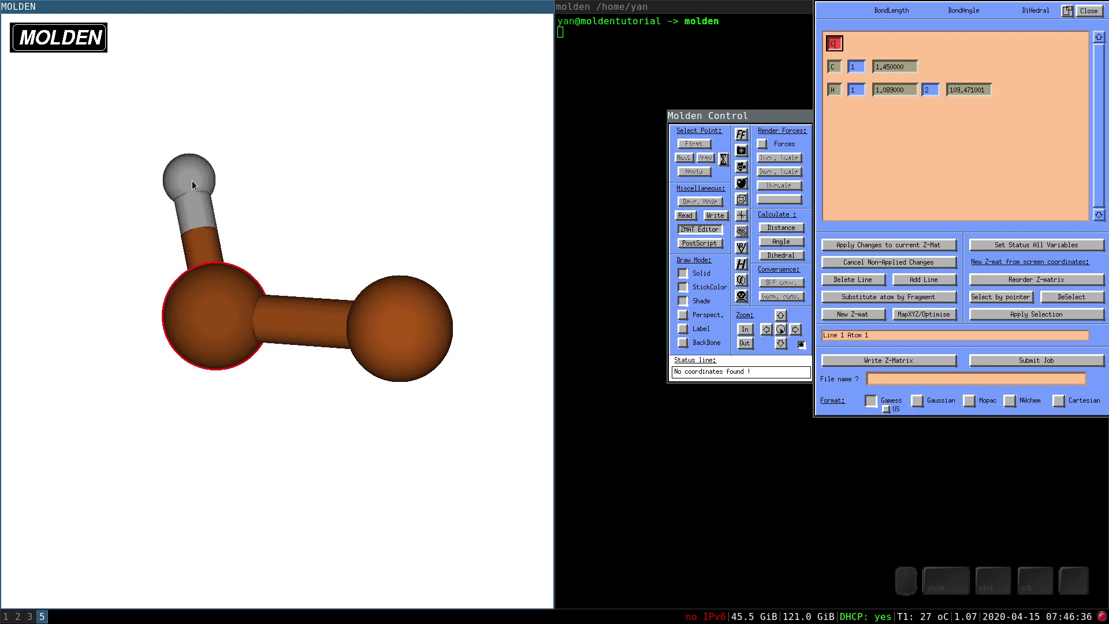
left_click(193, 179)
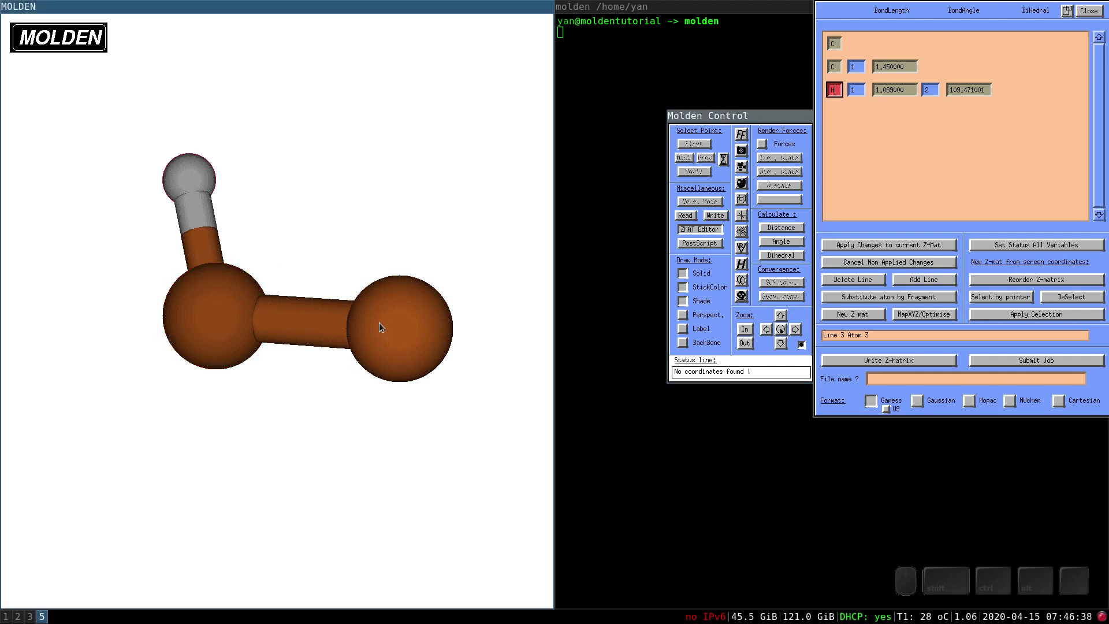
middle_click(394, 343)
left_click(398, 327)
Set the bond lengths so the hydrogen sits 1.089 Å from carbon 1 at 109.471°
left_click(909, 72)
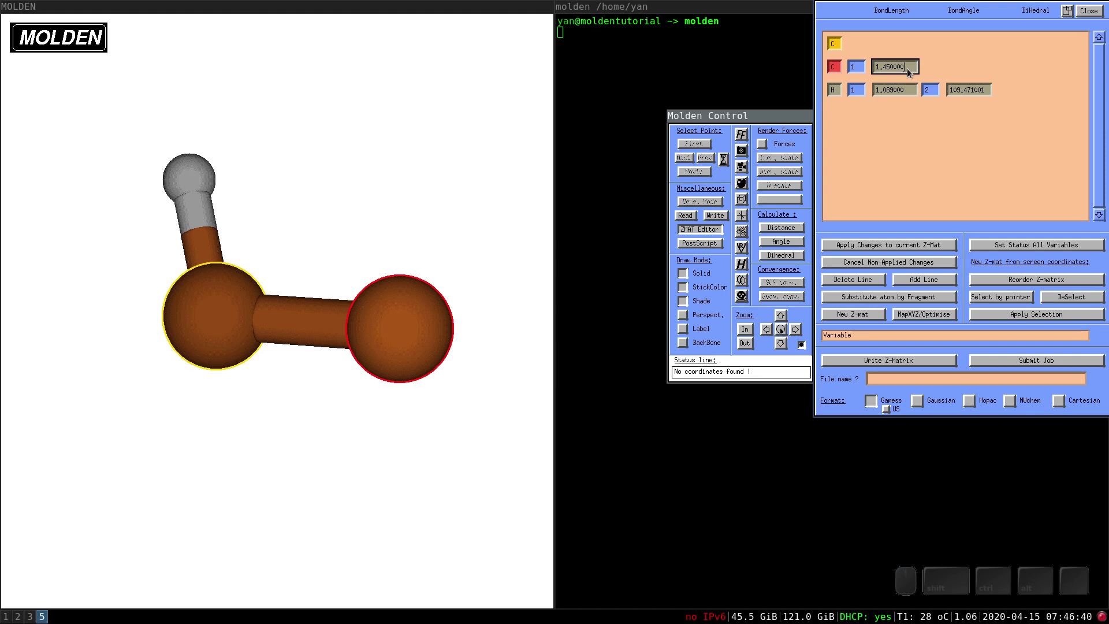
left_click(910, 71)
left_click(882, 70)
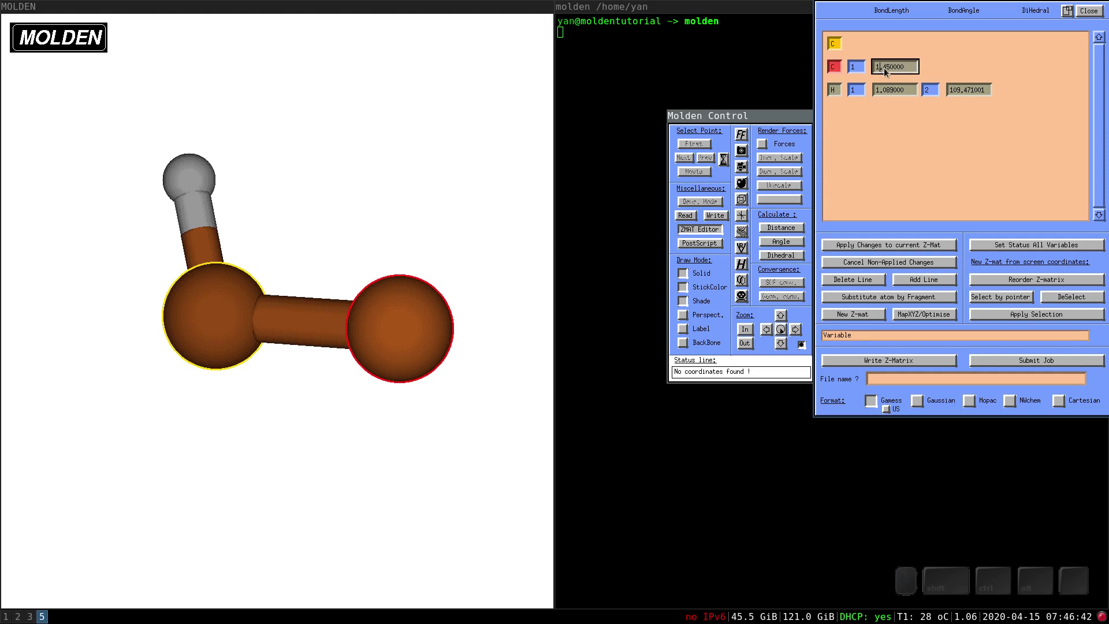
left_click(886, 88)
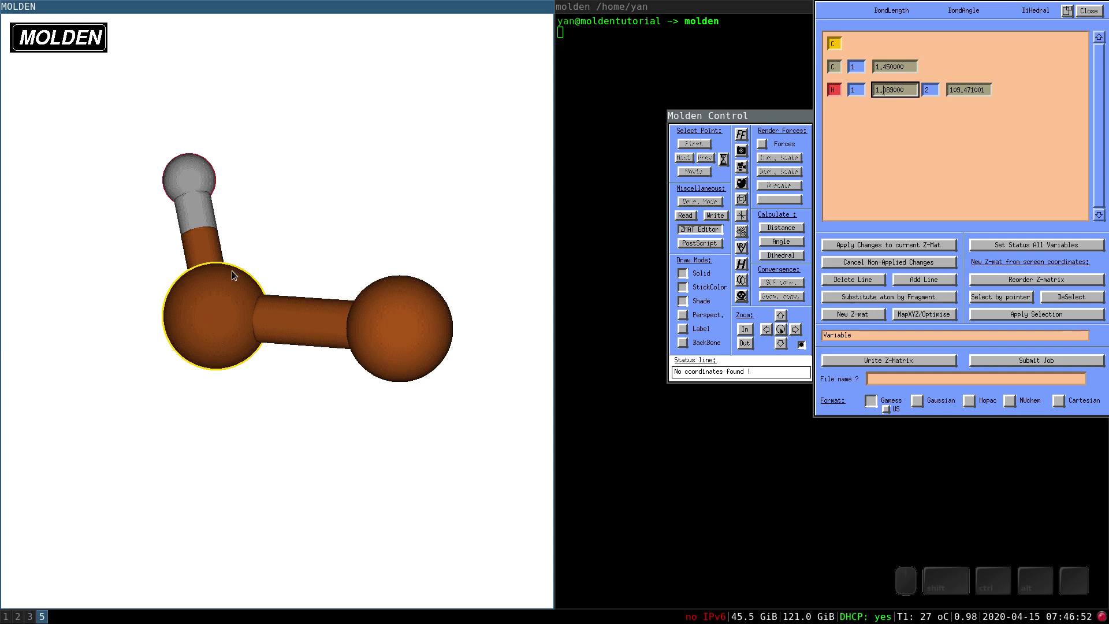
Add a second hydrogen line and pick its reference atoms in the viewer
middle_click(308, 333)
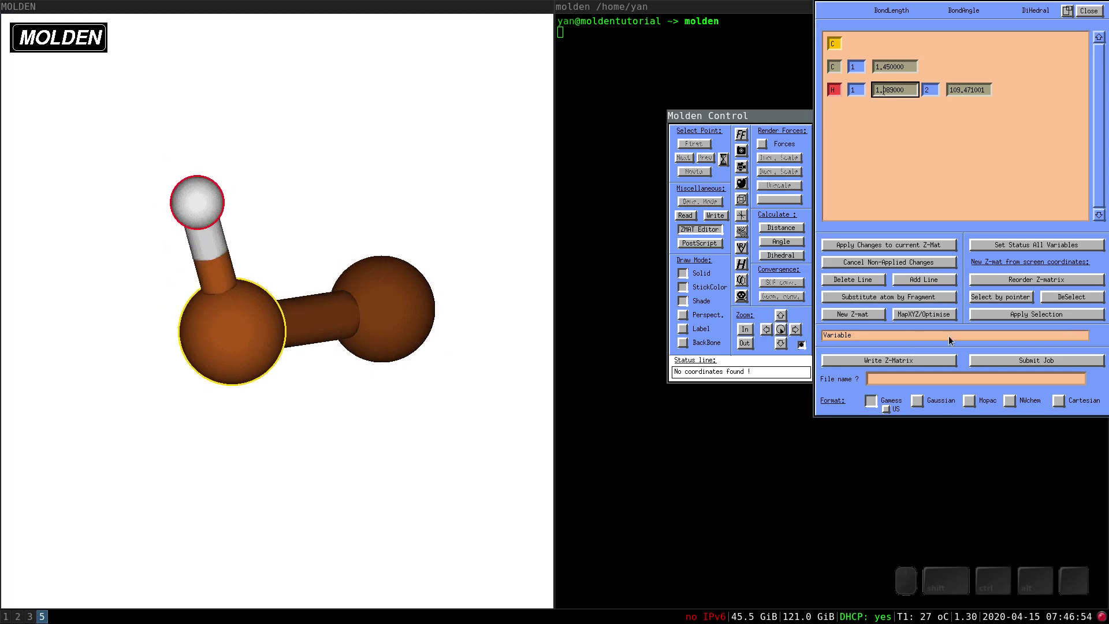
middle_click(942, 282)
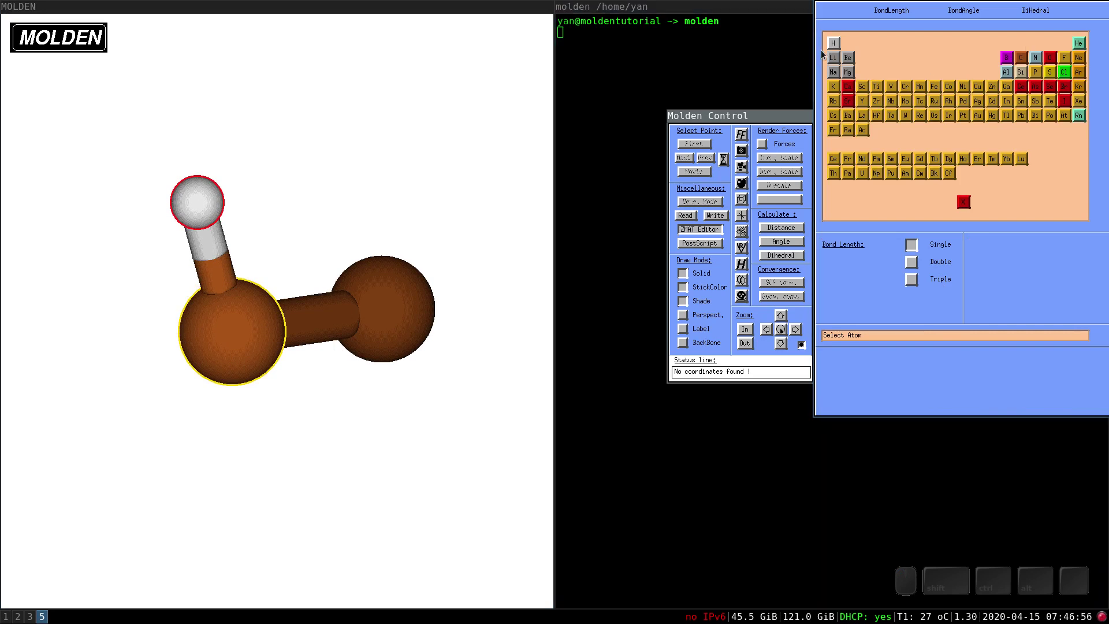
middle_click(834, 43)
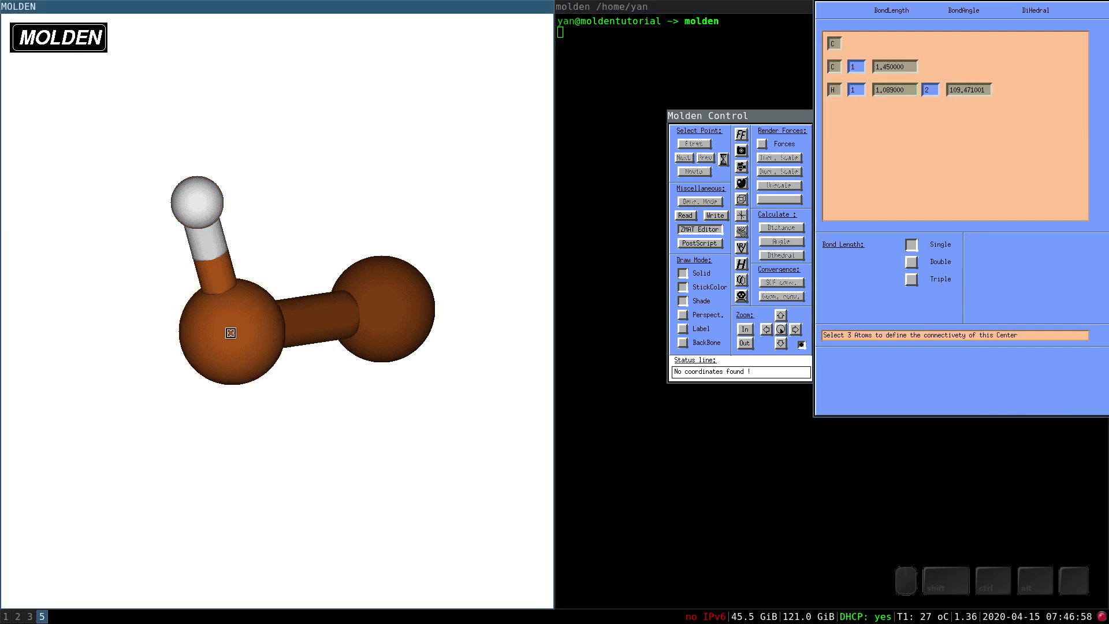
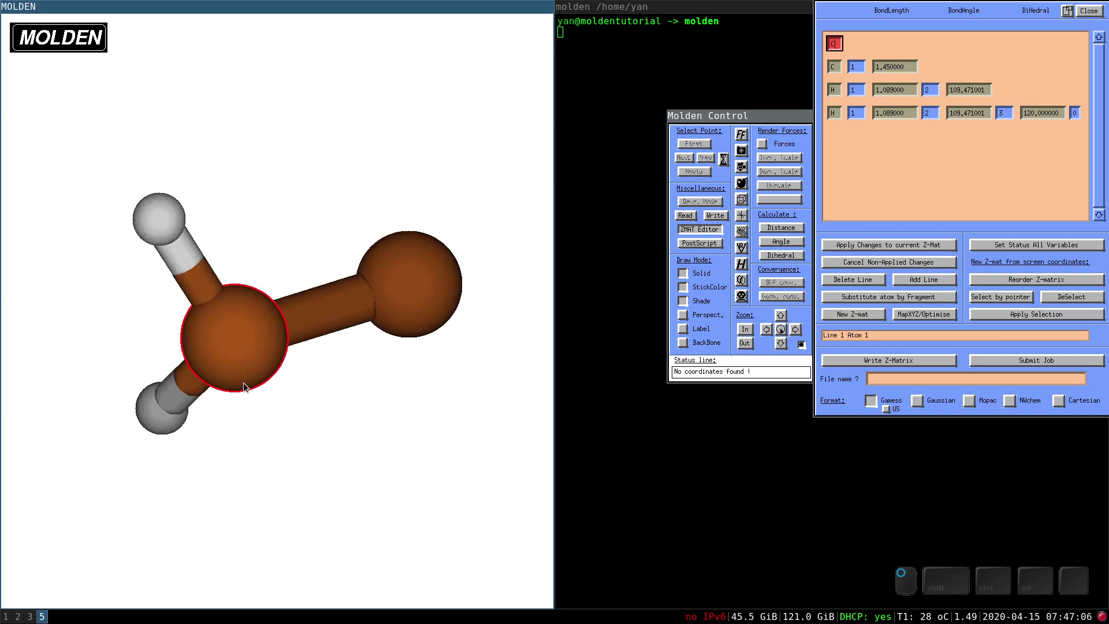
left_click_drag(252, 409, 238, 414)
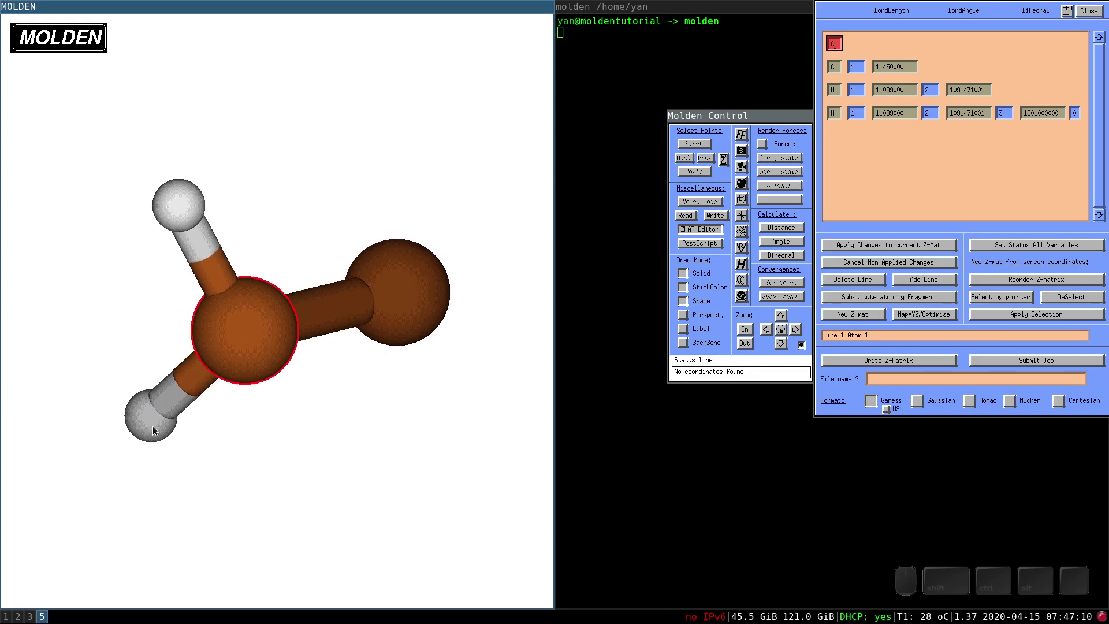
middle_click(307, 380)
middle_click(168, 438)
middle_click(163, 434)
left_click(163, 435)
middle_click(163, 432)
double_click(159, 432)
middle_click(170, 430)
left_click(169, 430)
left_click(249, 438)
Give the hydrogen bond 1.089, angle 109.471 and dihedral 120, then check it by rotating
middle_click(352, 399)
middle_click(1037, 115)
middle_click(167, 432)
middle_click(161, 437)
middle_click(250, 333)
middle_click(454, 305)
middle_click(253, 334)
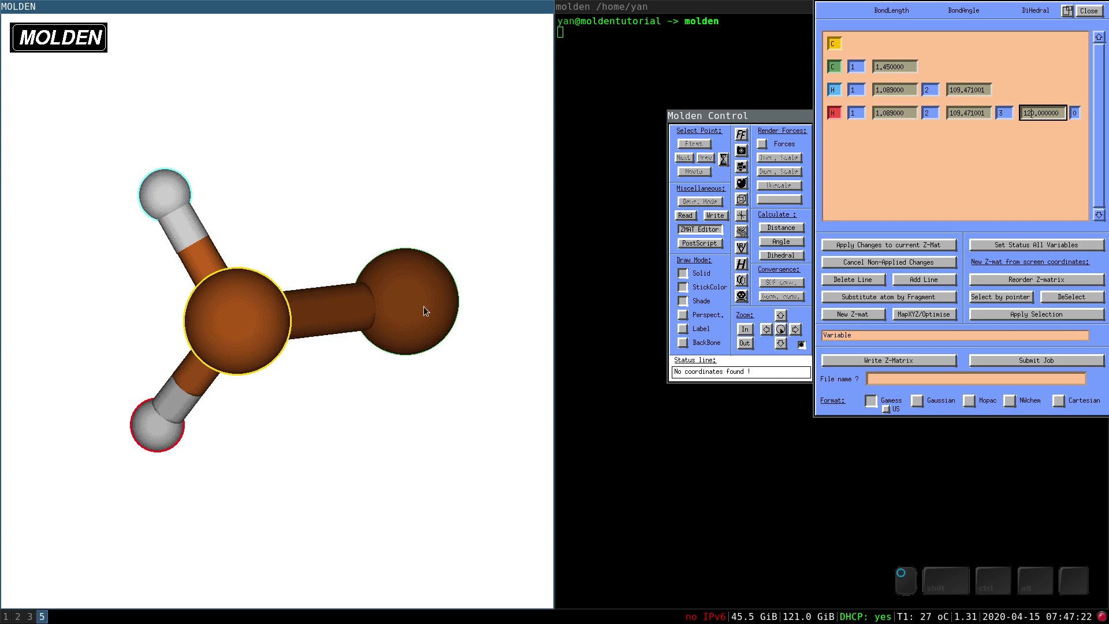
middle_click(164, 205)
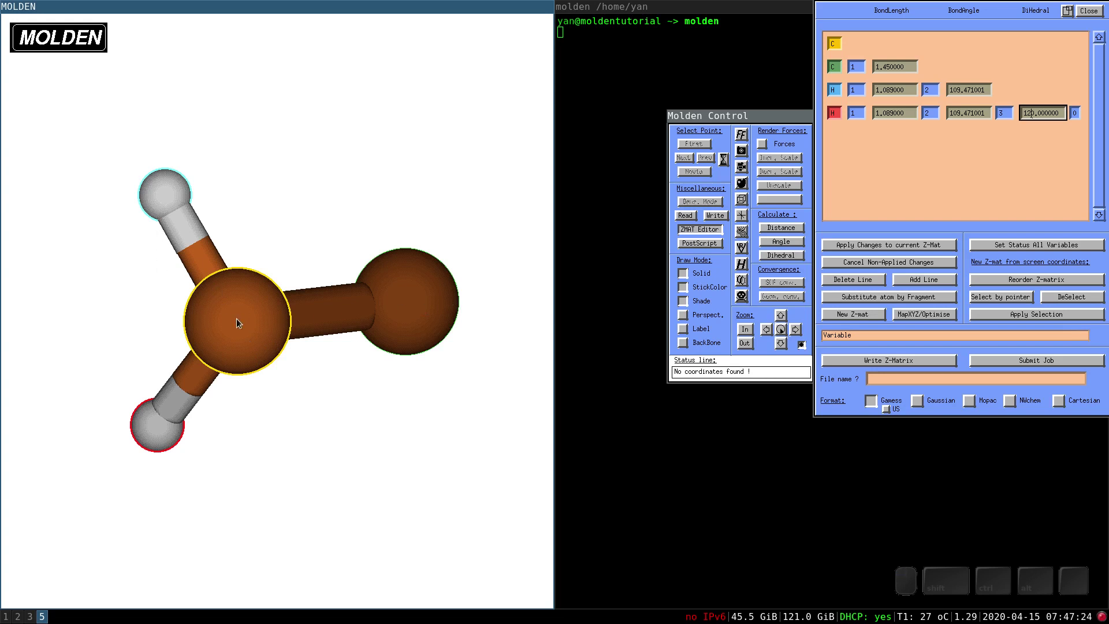
middle_click(270, 401)
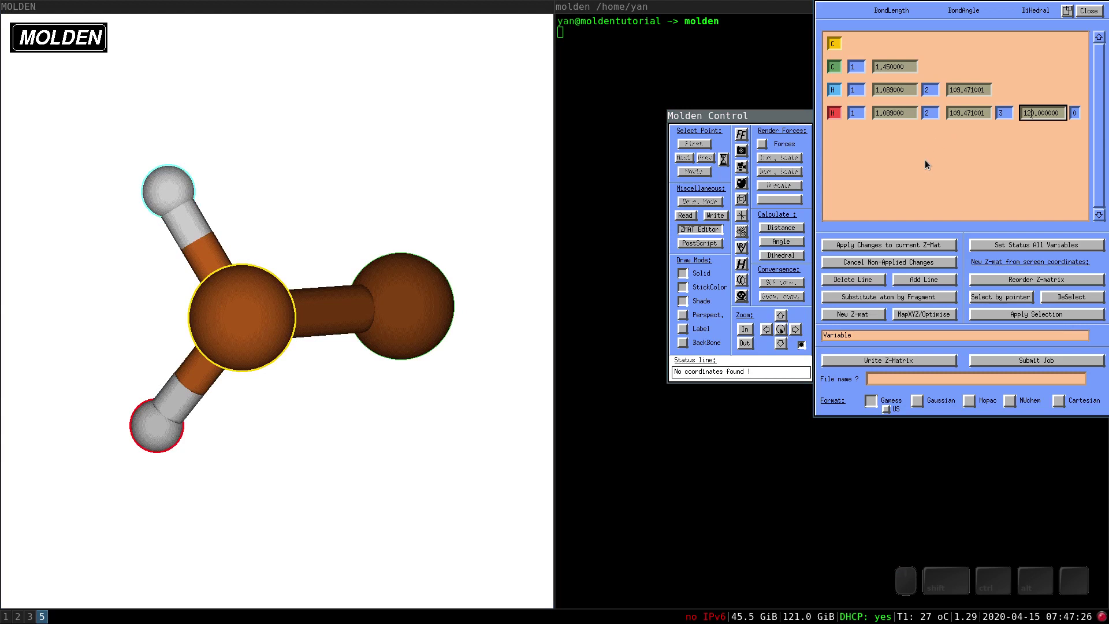
middle_click(1028, 114)
left_click_drag(319, 332, 274, 336)
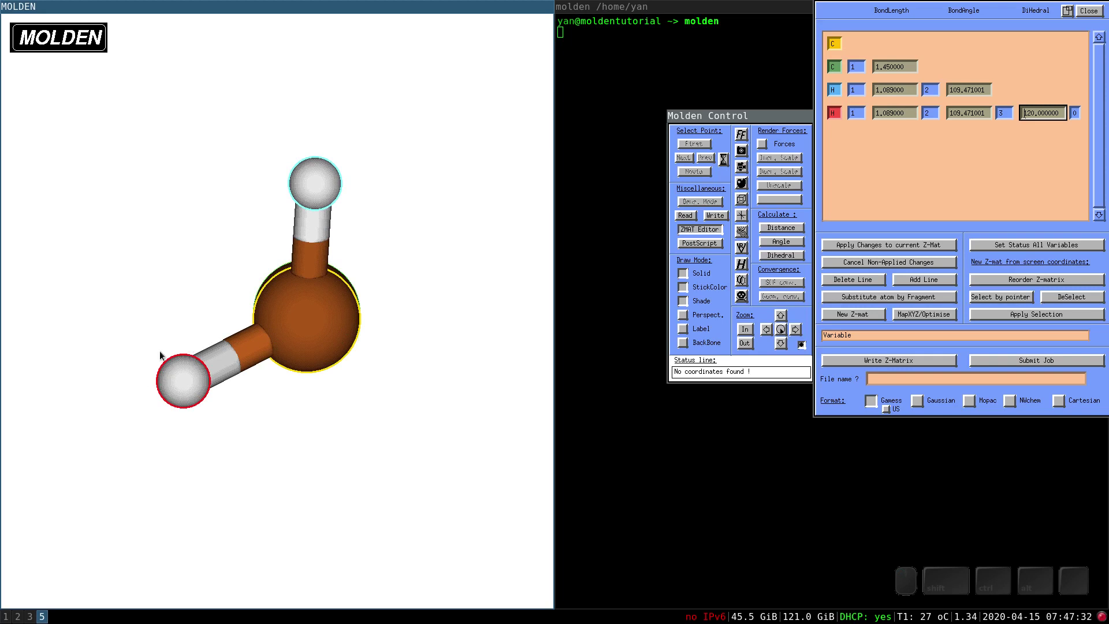
left_click_drag(321, 307, 845, 279)
Start a new Z-matrix line for the third hydrogen on carbon 1
middle_click(914, 286)
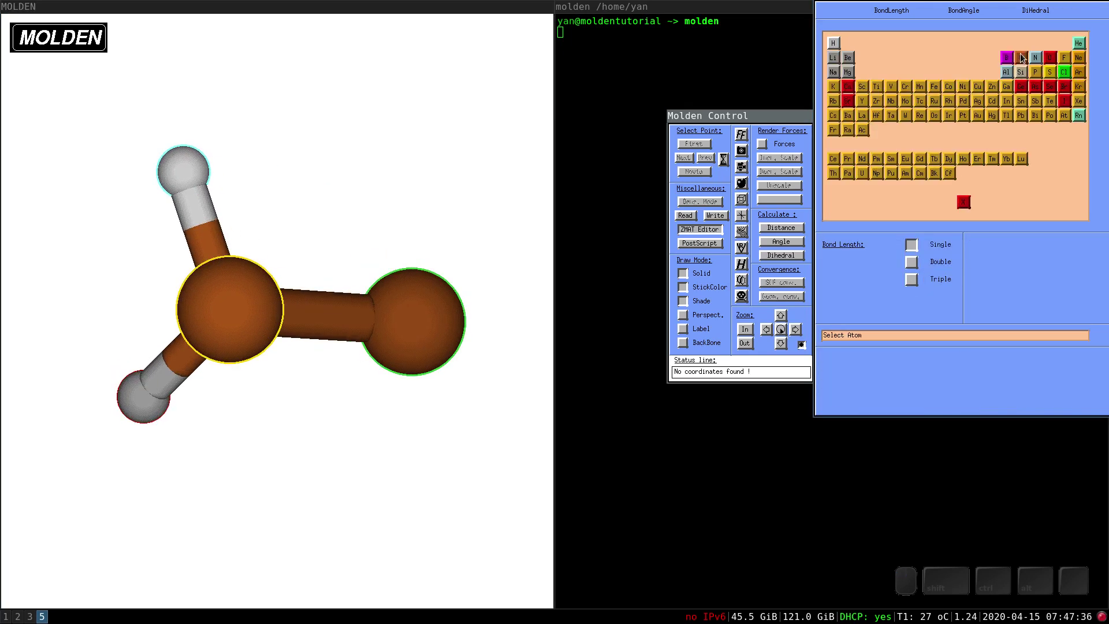
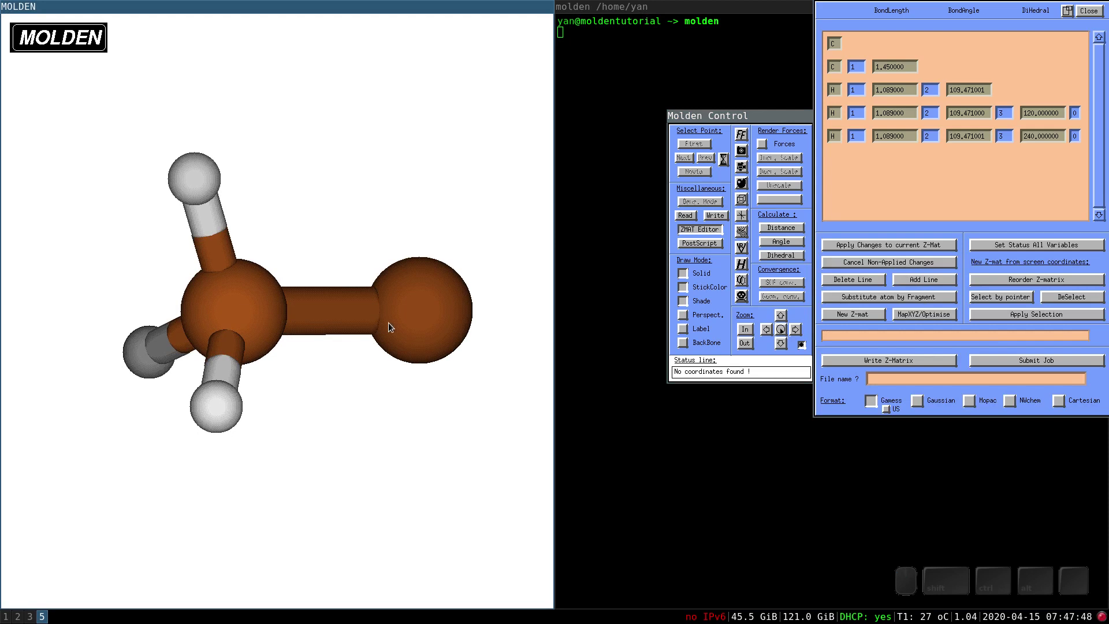
Add hydrogens bonded to carbon 2 at 109.471° with dihedrals 180 and 120
left_click(423, 335)
left_click_drag(445, 340, 380, 378)
left_click(389, 381)
left_click(927, 297)
middle_click(833, 230)
left_click_drag(427, 382, 436, 377)
scroll("down", 3)
left_click_drag(370, 362, 372, 363)
scroll("up", 3)
left_click_drag(371, 364, 829, 256)
Add the final hydrogen at 240° dihedral and view ethane along the C–C bond
left_click(1040, 208)
left_click_drag(386, 368, 381, 378)
left_click_drag(380, 384, 383, 371)
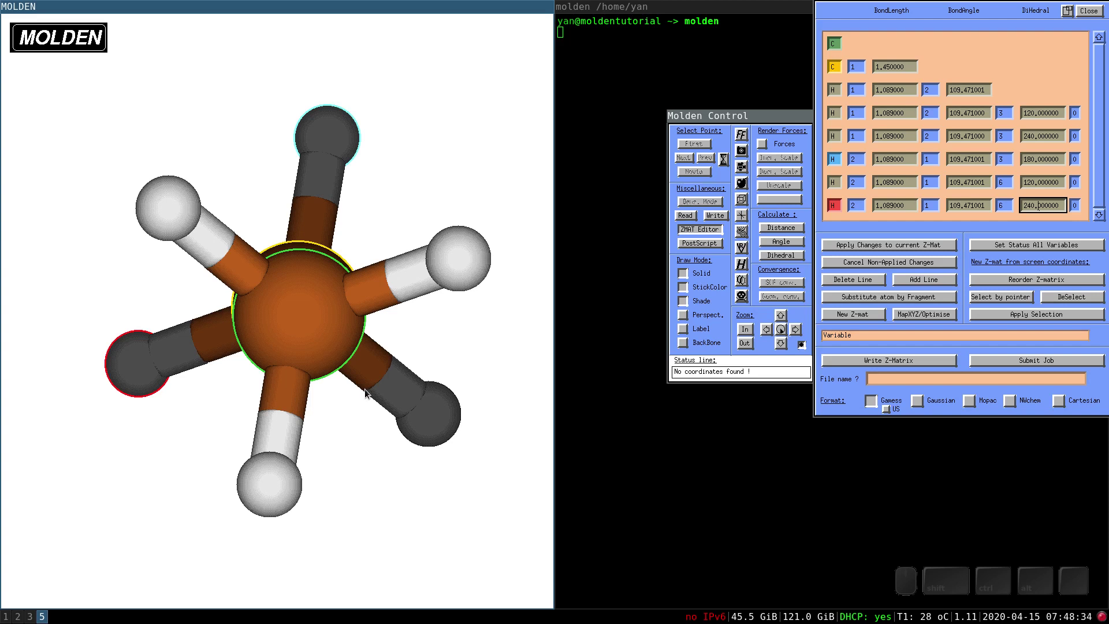
left_click_drag(348, 357, 346, 357)
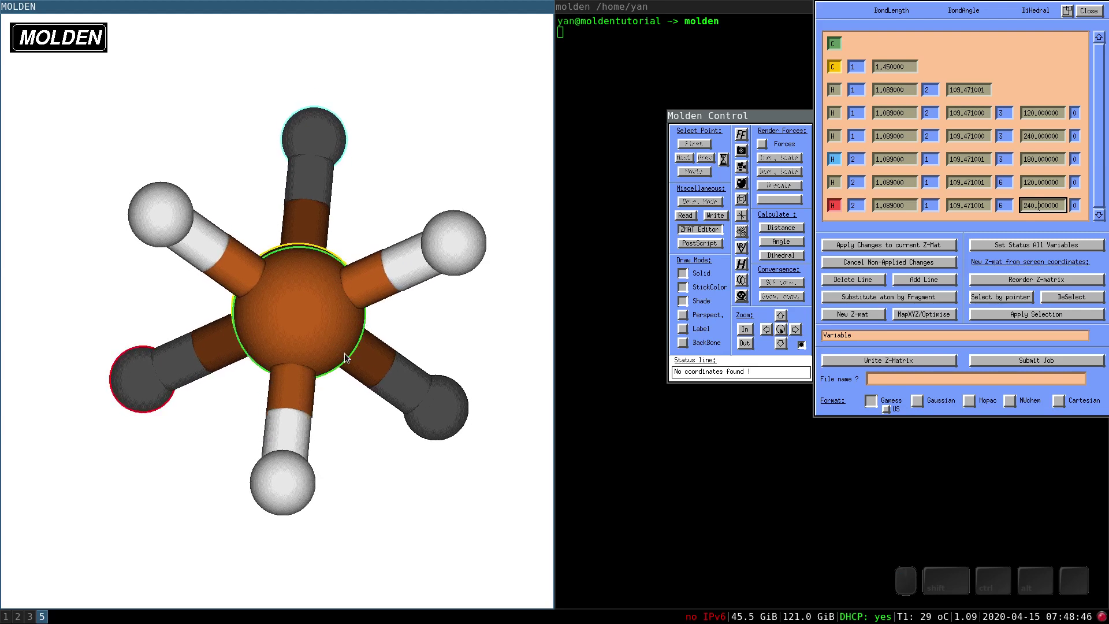
left_click_drag(321, 354, 332, 359)
middle_click(297, 365)
middle_click(164, 245)
middle_click(165, 245)
middle_click(169, 238)
middle_click(1028, 138)
left_click(261, 364)
left_click(345, 333)
left_click(235, 253)
left_click(1034, 138)
key("Right")
key("BackSpace")
key("KP_1")
key("KP_8")
key("Return")
scroll("up", 3)
left_click(1034, 118)
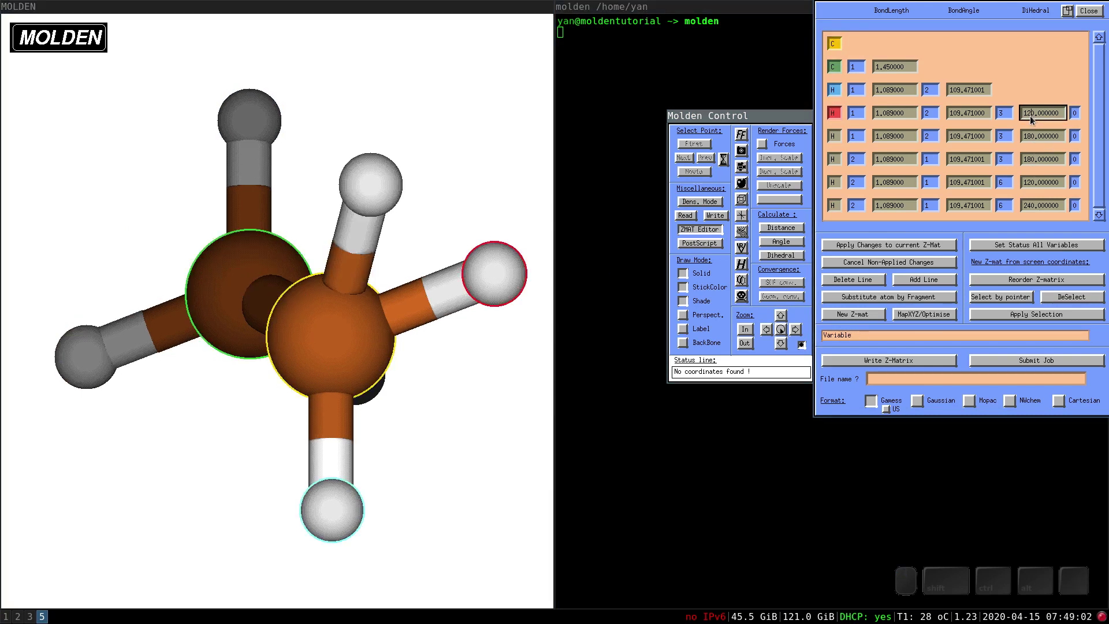
key("Left")
key("Right")
key("BackSpace")
key("KP_5")
key("BackSpace")
key("KP_6")
key("Return")
scroll("up", 3)
left_click(338, 512)
left_click_drag(429, 370, 358, 223)
middle_click(340, 170)
middle_click(1033, 140)
key("BackSpace")
key("KP_2")
key("KP_4")
key("Return")
left_click(440, 410)
left_click(1031, 118)
key("BackSpace")
key("KP_1")
key("KP_2")
key("Return")
left_click_drag(328, 328, 318, 300)
middle_click(322, 259)
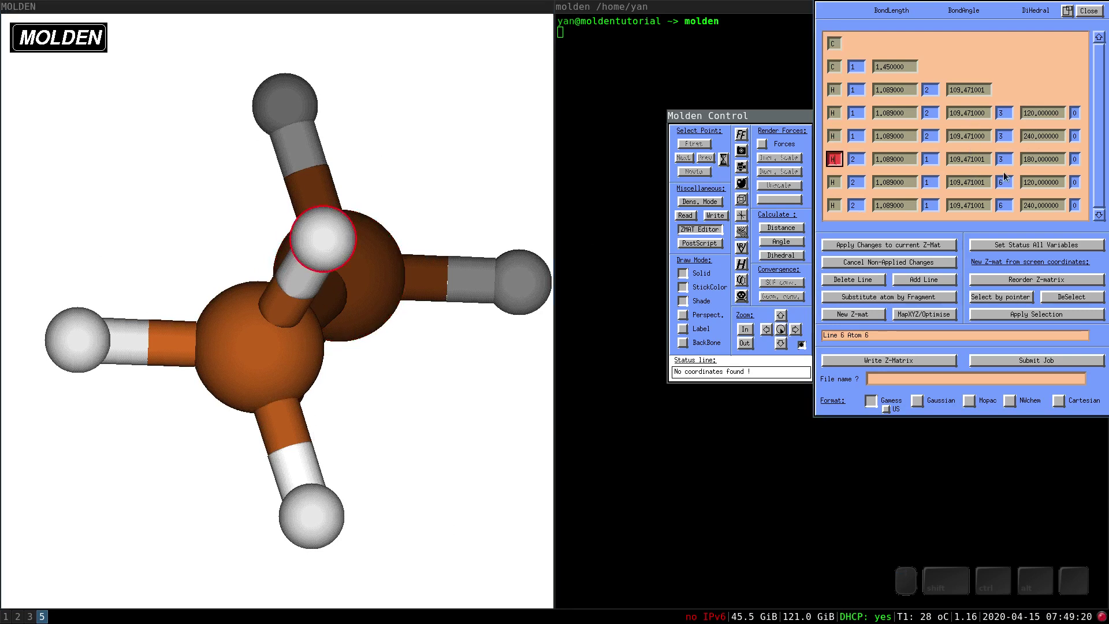
middle_click(1033, 164)
key("BackSpace")
key("KP_2")
key("Return")
left_click_drag(397, 455, 292, 346)
left_click_drag(238, 349, 246, 354)
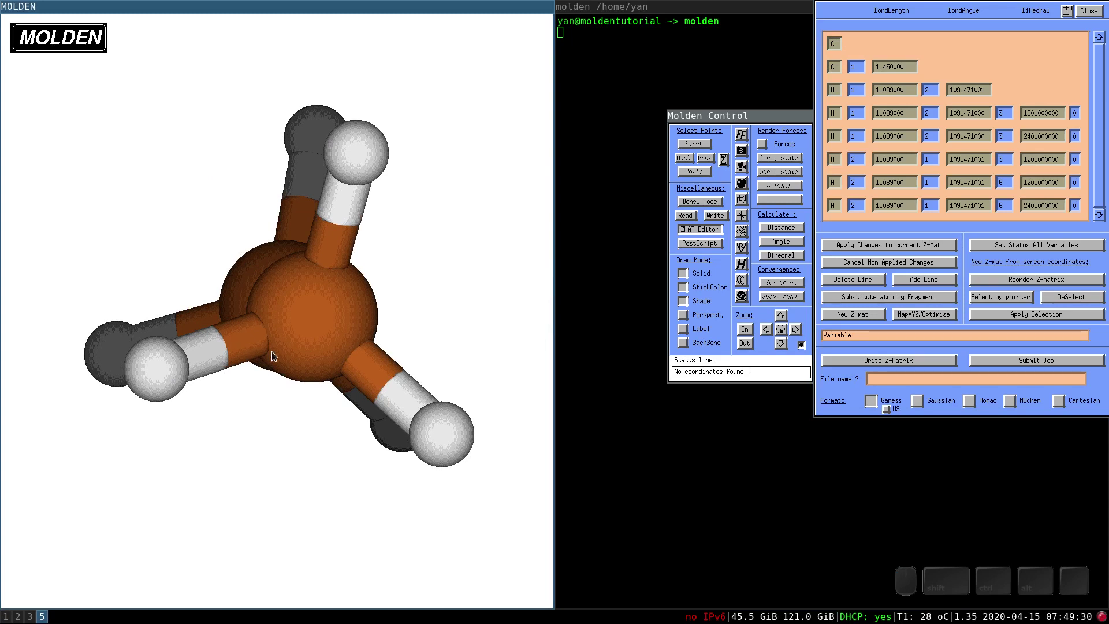
left_click_drag(322, 371, 394, 291)
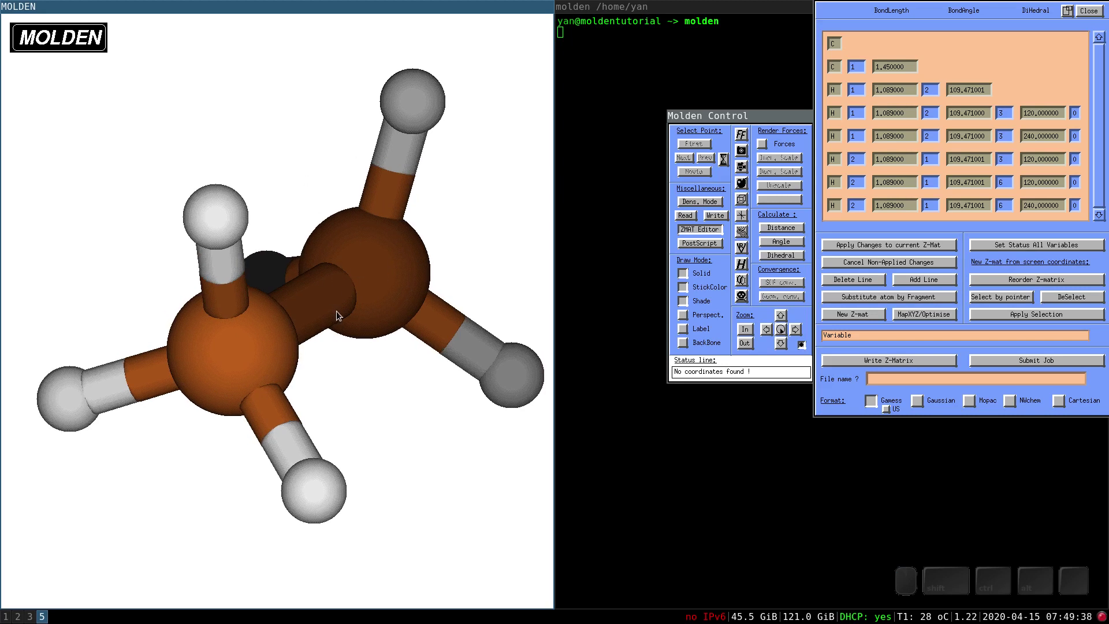
left_click_drag(328, 328, 351, 340)
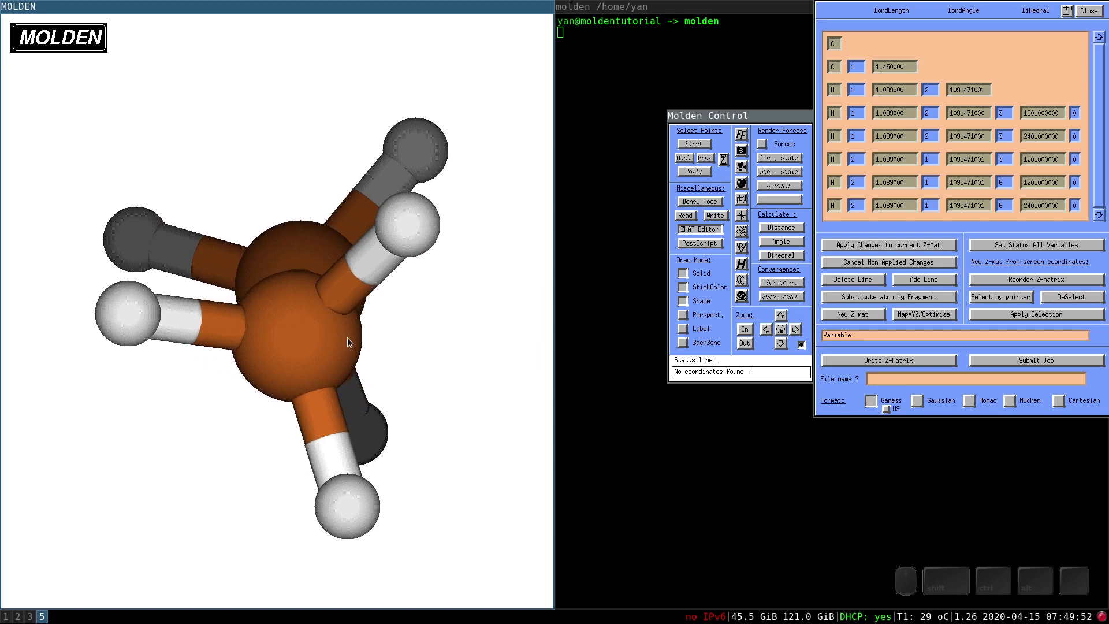
left_click_drag(337, 347, 339, 344)
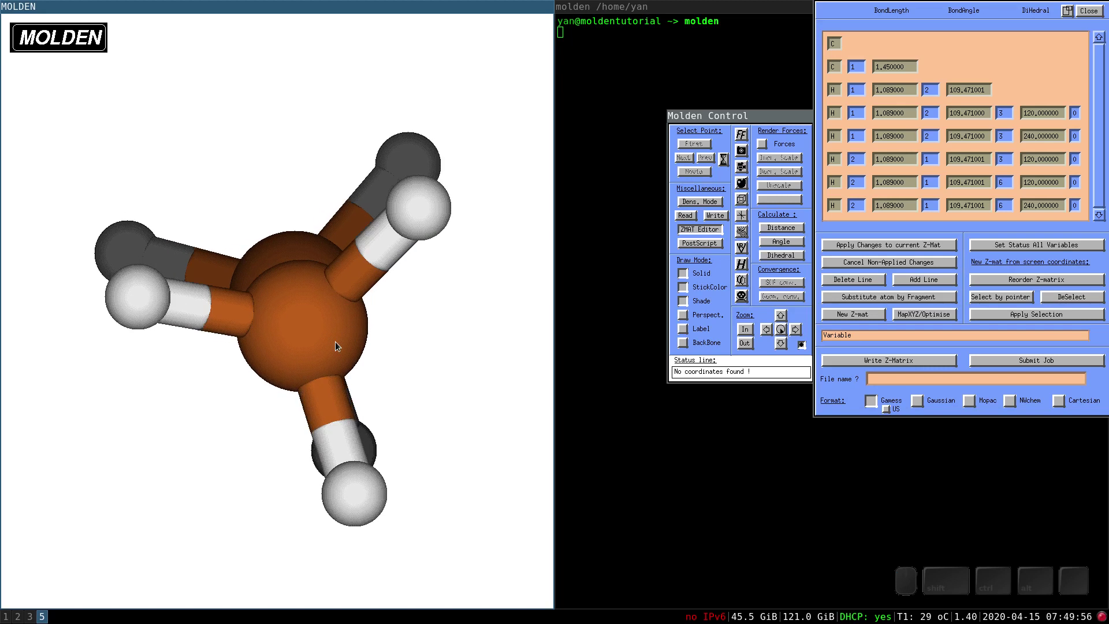
left_click_drag(339, 343, 432, 185)
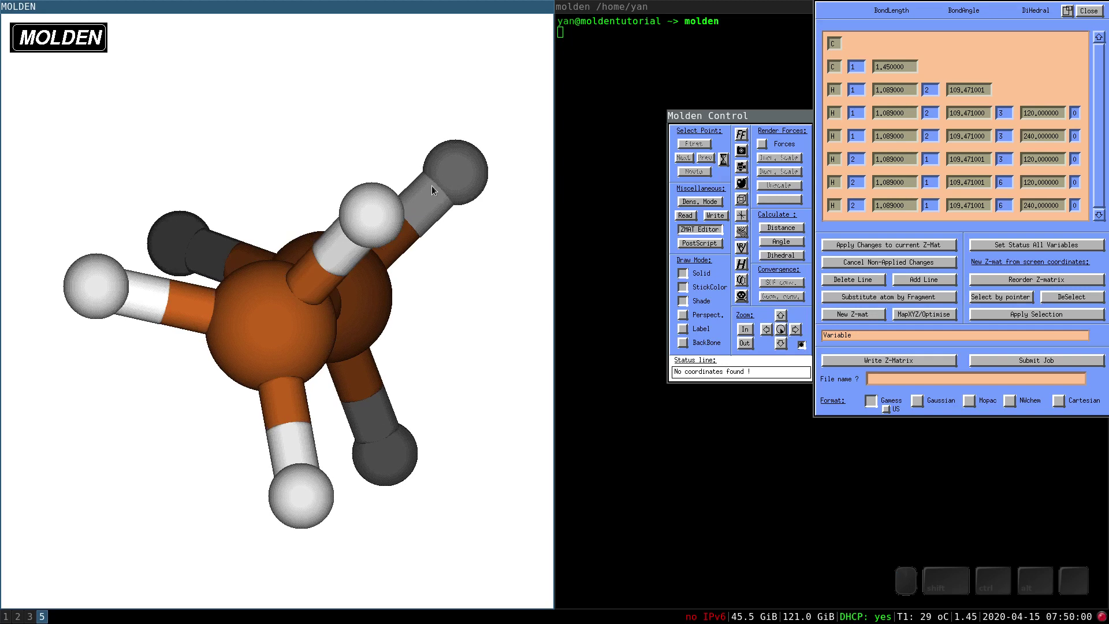
Change the last hydrogen's dihedral on line 8 from 240° to 220°
middle_click(447, 184)
left_click(408, 313)
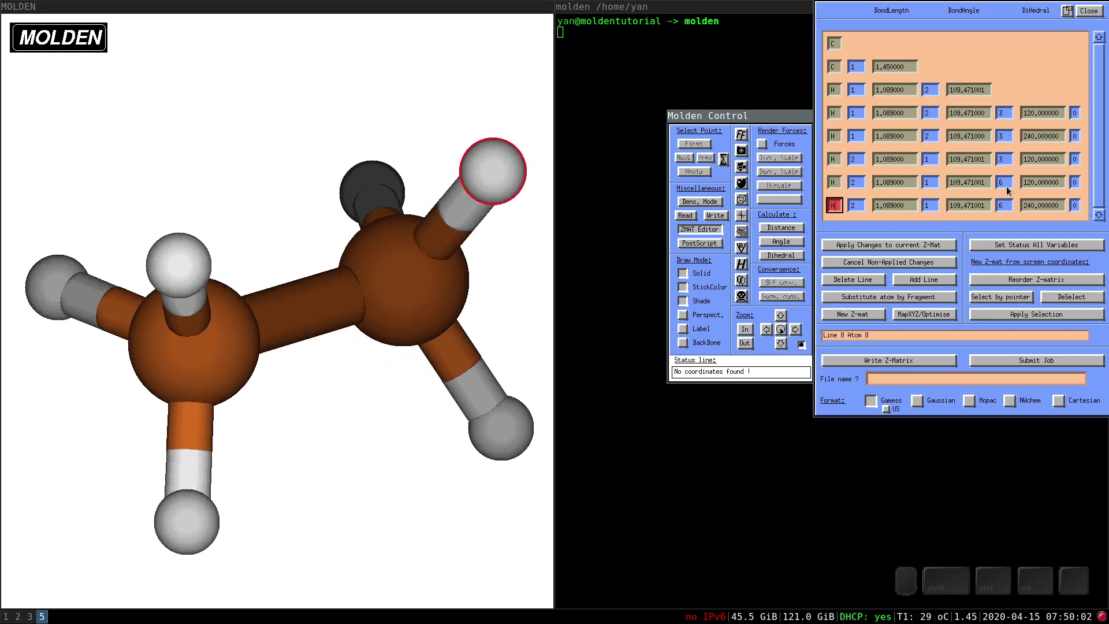
left_click(1031, 208)
key("Right")
key("BackSpace")
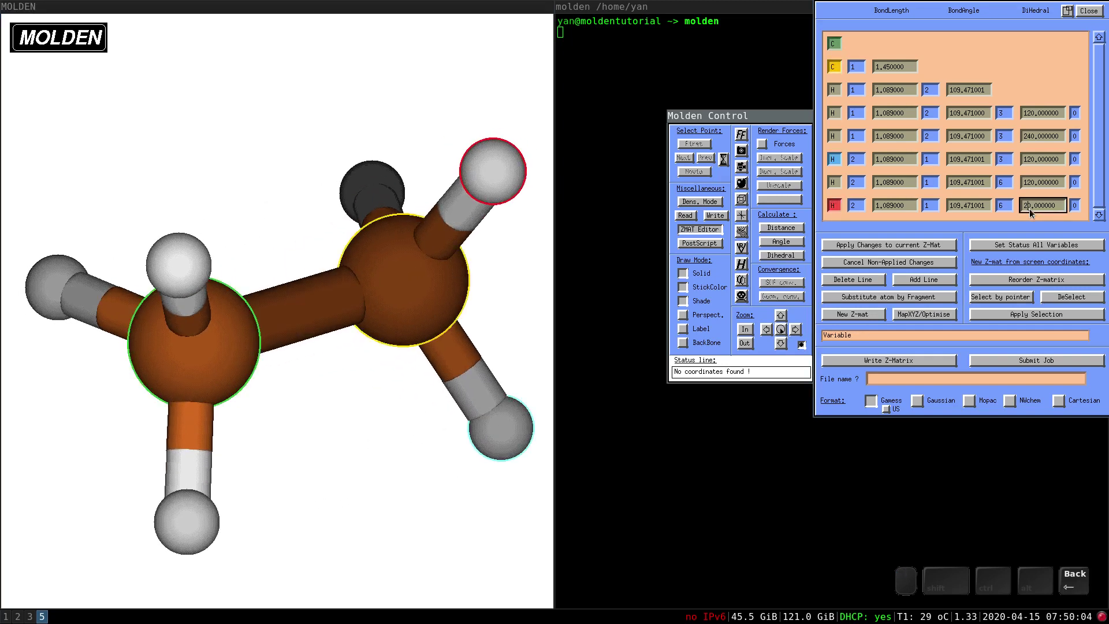
key("KP_2")
key("Return")
key("Return")
Change line 6's dihedral from 180° to 125° and rotate to see the asymmetry
middle_click(520, 419)
middle_click(1033, 164)
key("BackSpace")
key("KP_5")
key("Return")
left_click_drag(364, 279, 391, 273)
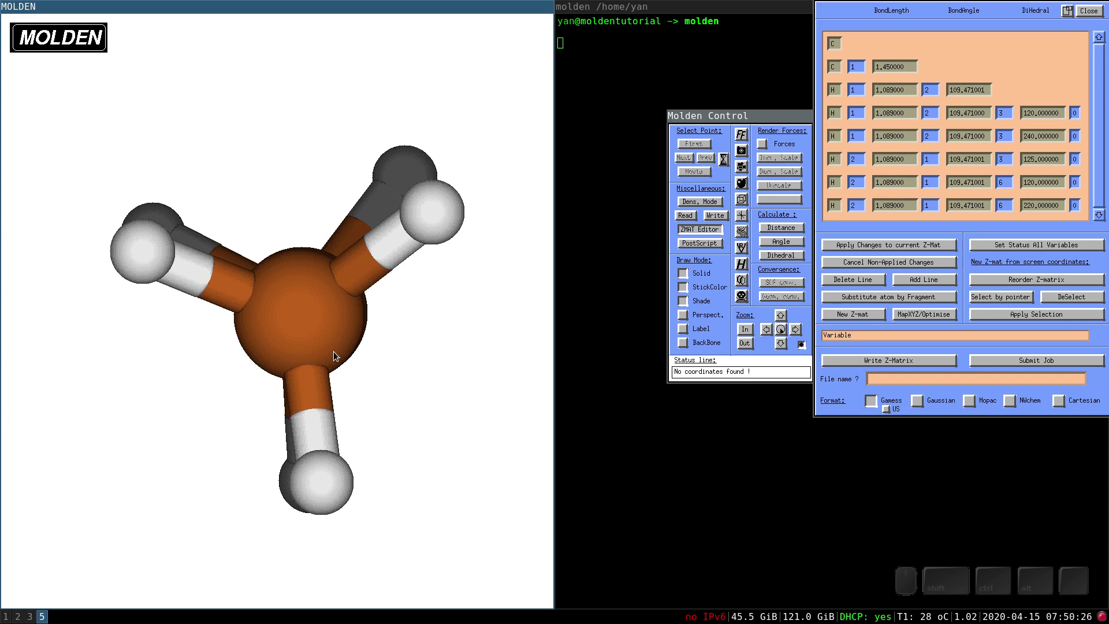
left_click_drag(317, 357, 319, 357)
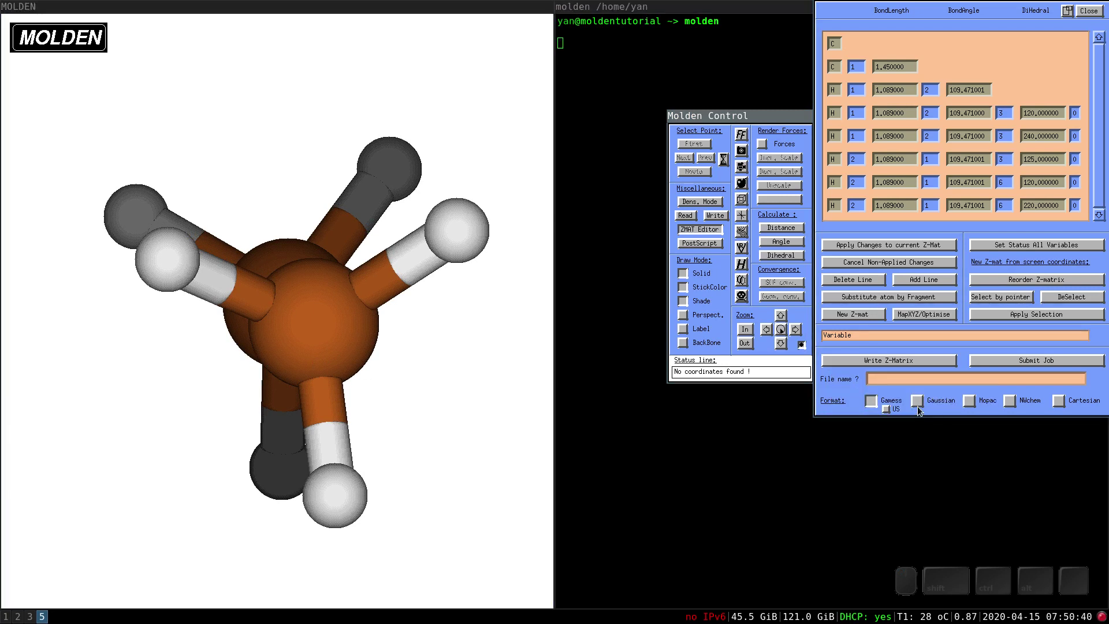
Write the Z-matrix in Gaussian format to a file named ethane
left_click(921, 407)
left_click(908, 376)
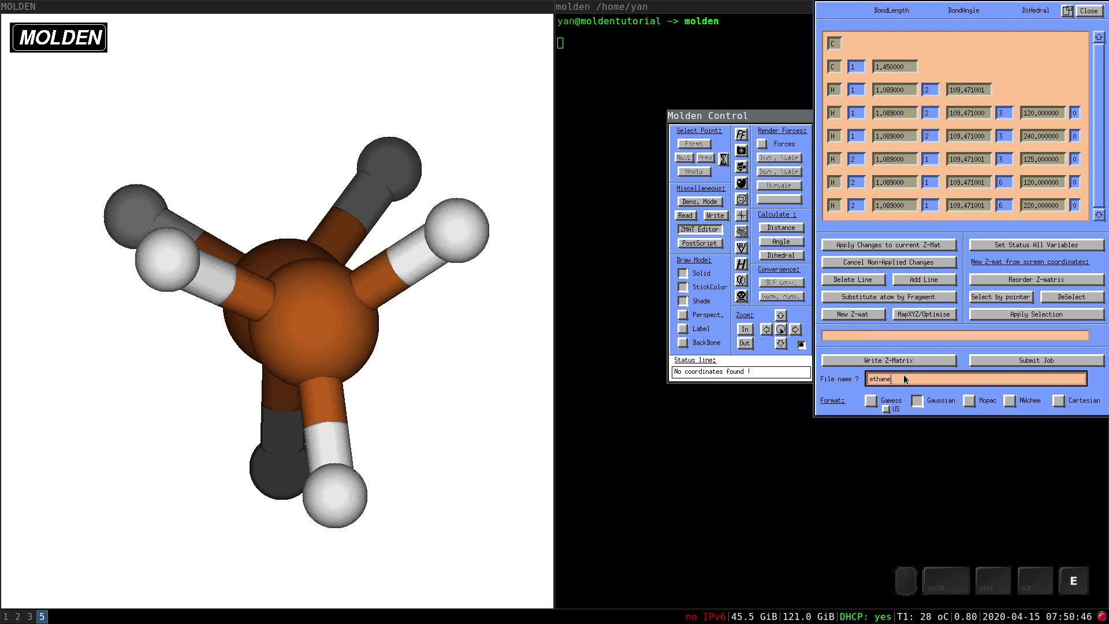
left_click(912, 363)
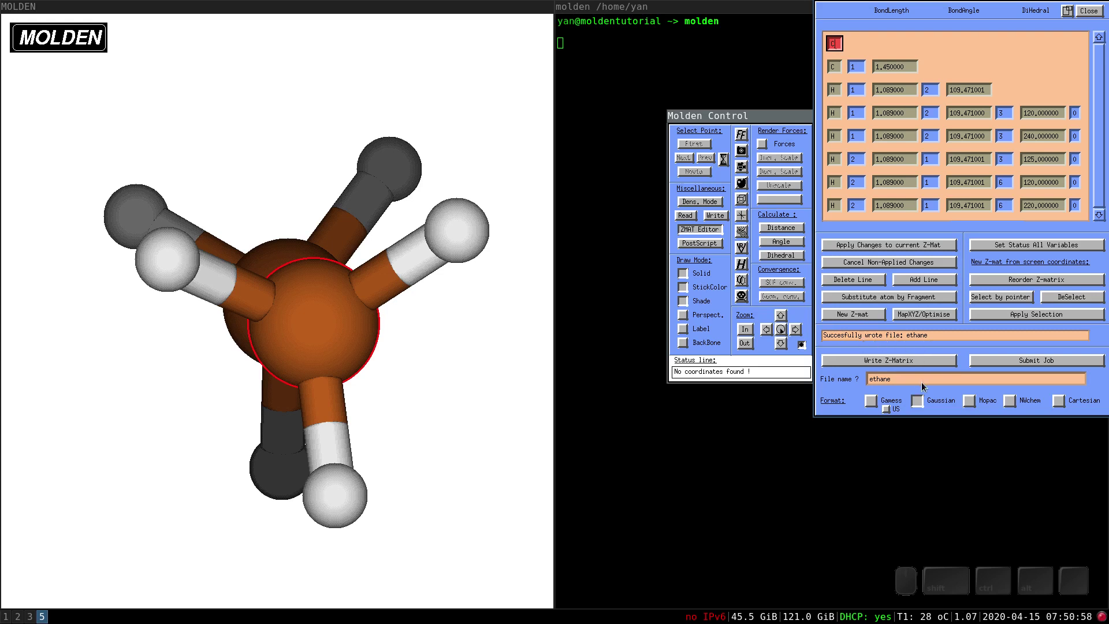
Close the Z-matrix editor and quit Molden, returning to the shell prompt
left_click(1097, 15)
left_click(743, 302)
middle_click(733, 307)
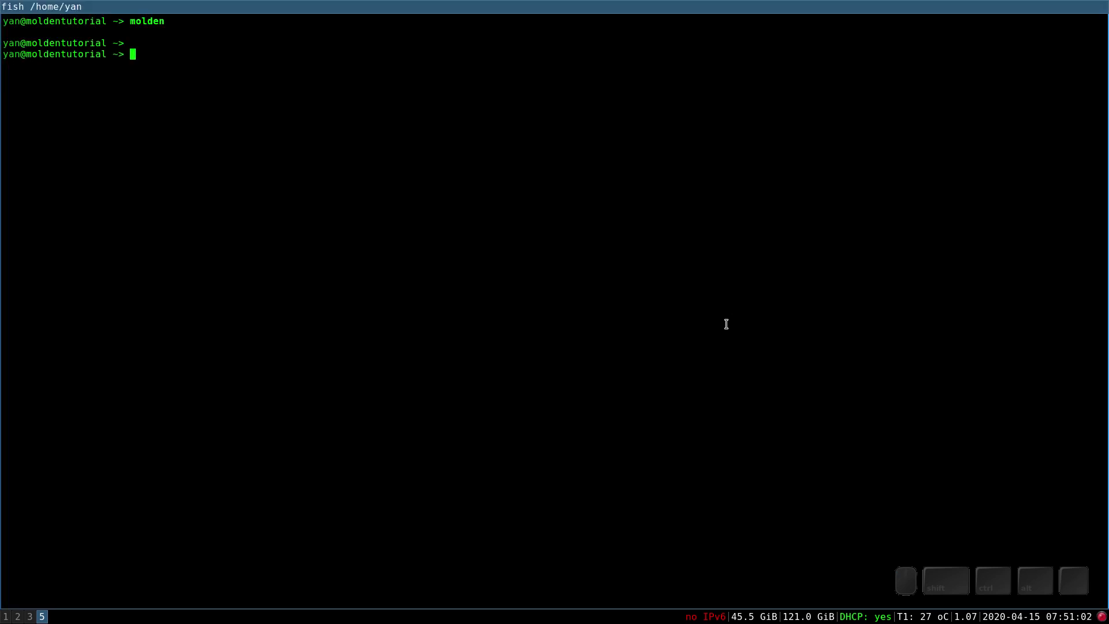